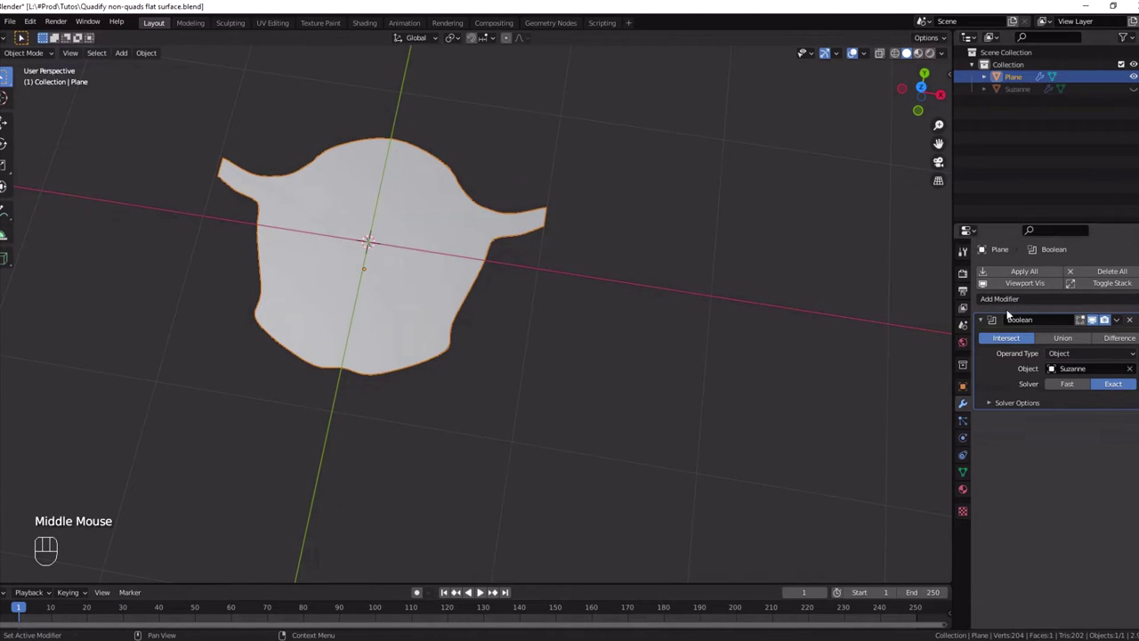
Select the Boolean-shaped plane and orbit the view to face it directly
left_click(1013, 79)
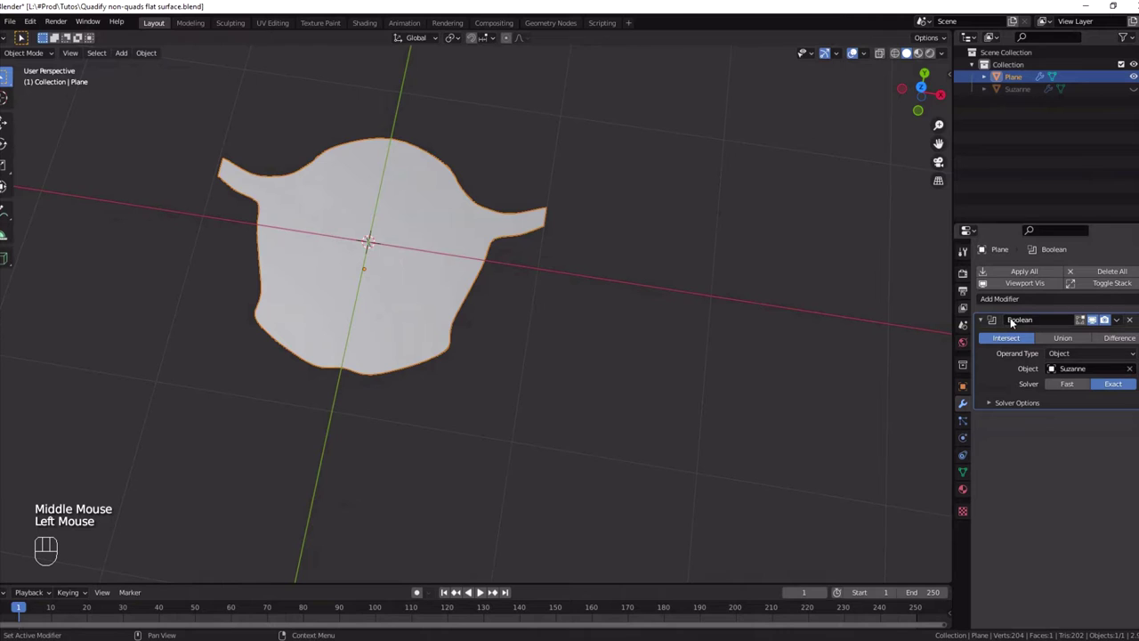
left_click(1133, 90)
left_click(1134, 90)
key("g")
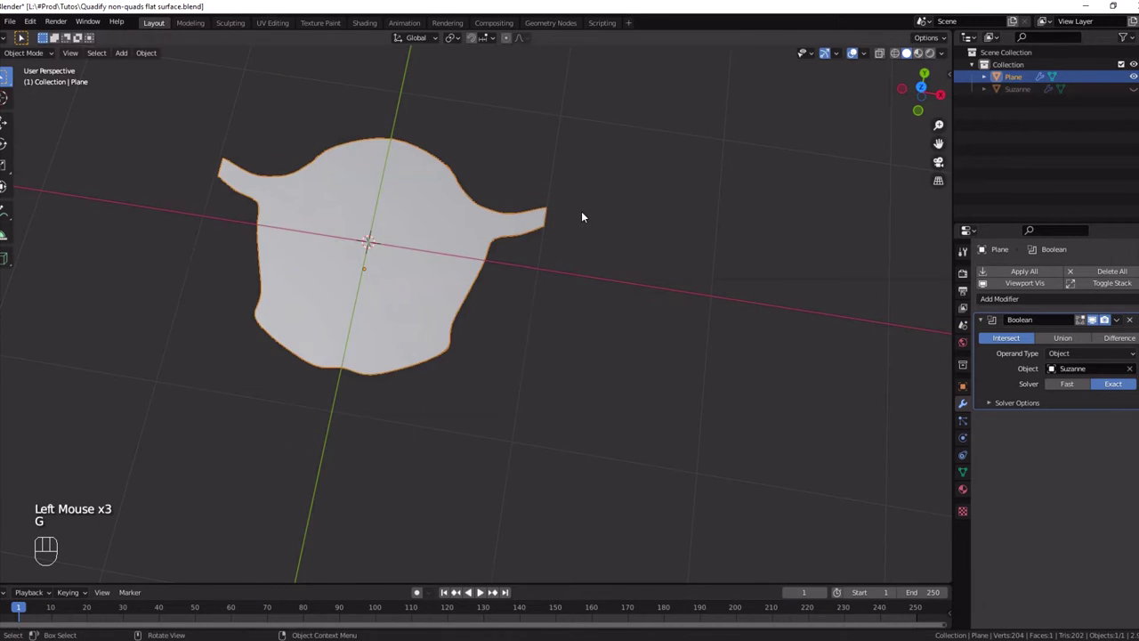
left_click_drag(602, 265, 620, 222)
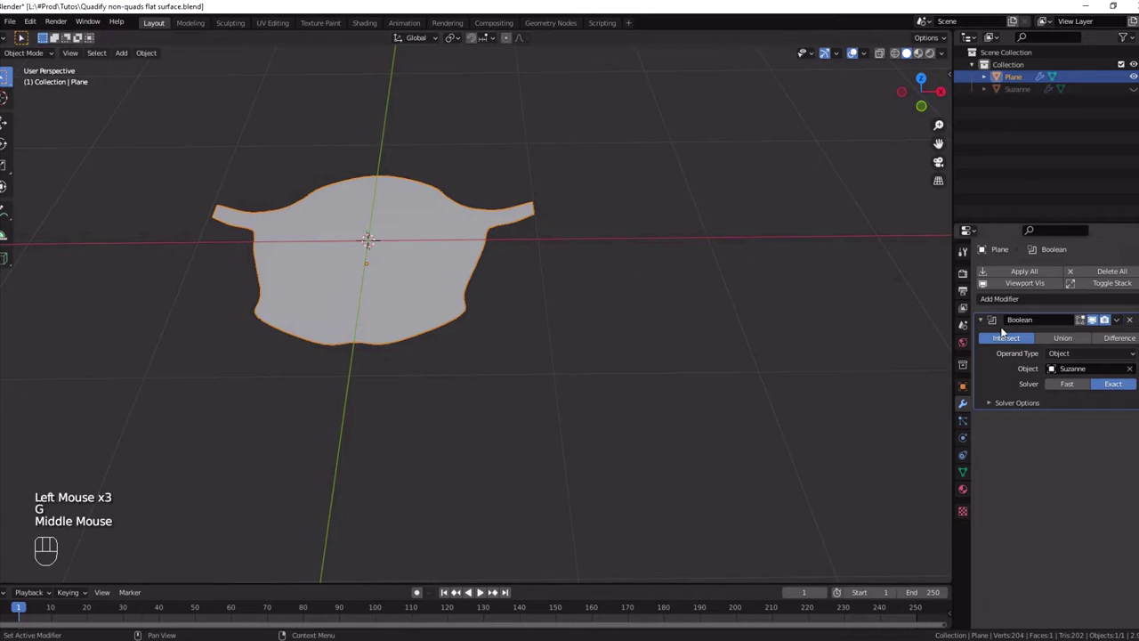
left_click(984, 324)
Duplicate the plane, isolate the copy Plane.001 and apply its Boolean modifier
key("shift+d")
key("KP_Divide")
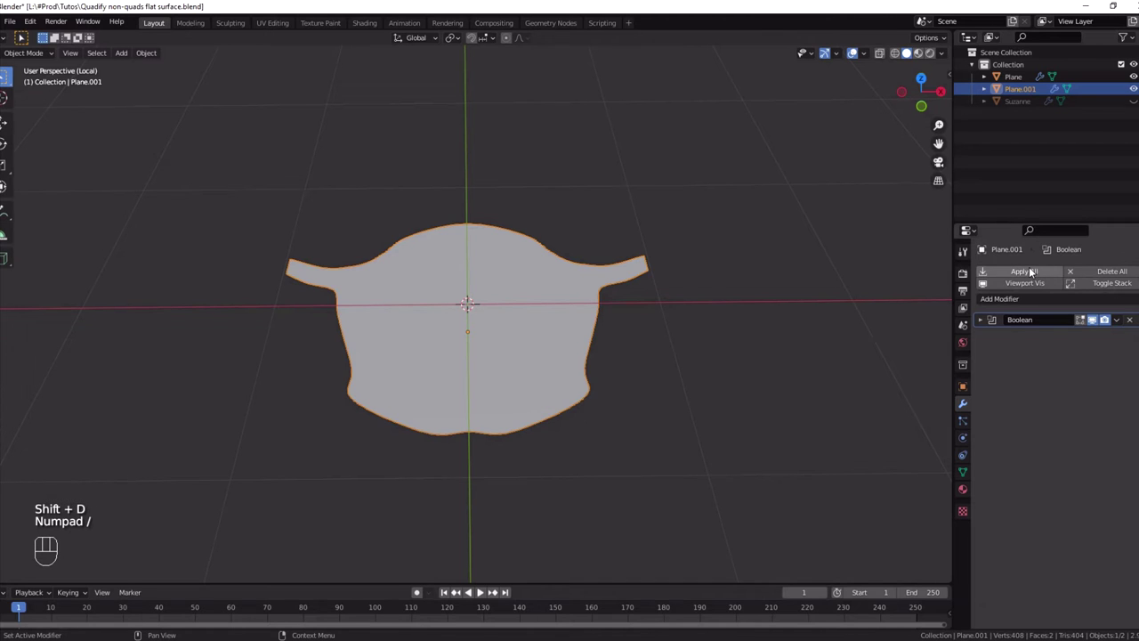
left_click(1032, 271)
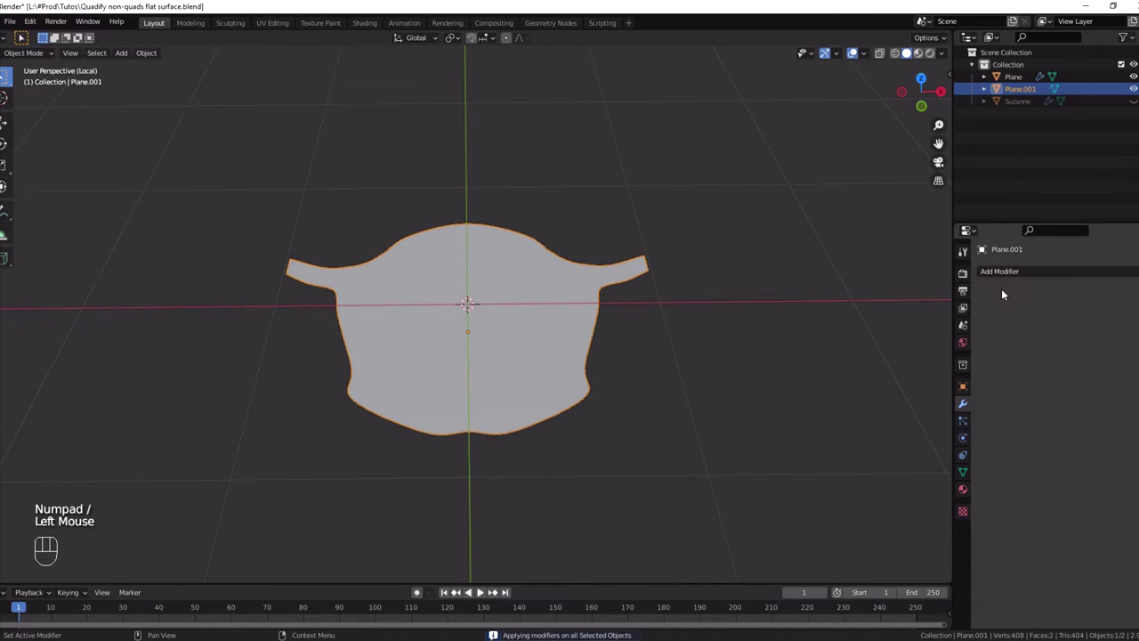
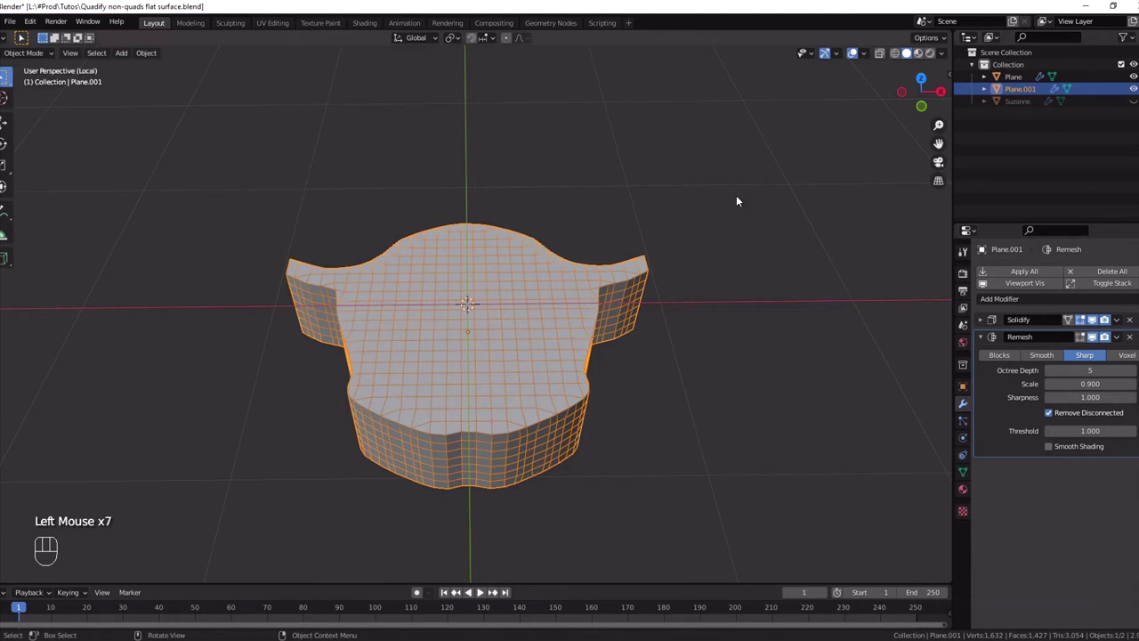
Leave local view and move Plane.001 along X to sit right of the original plane
key("KP_Divide")
key("g")
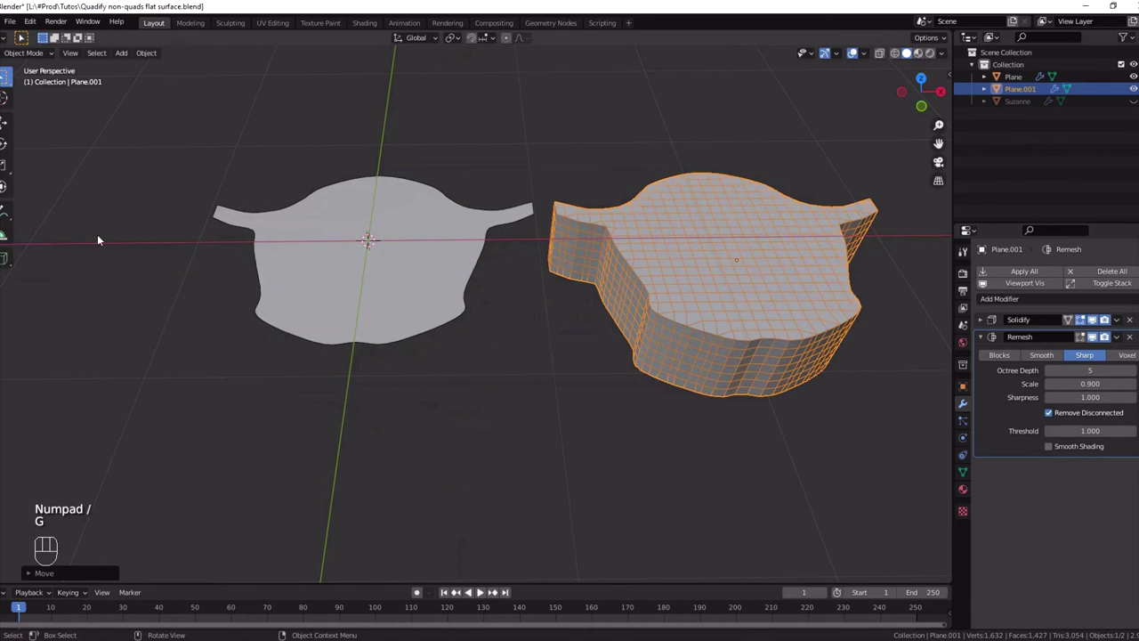
middle_click(484, 149)
left_click(406, 251)
left_click(663, 234)
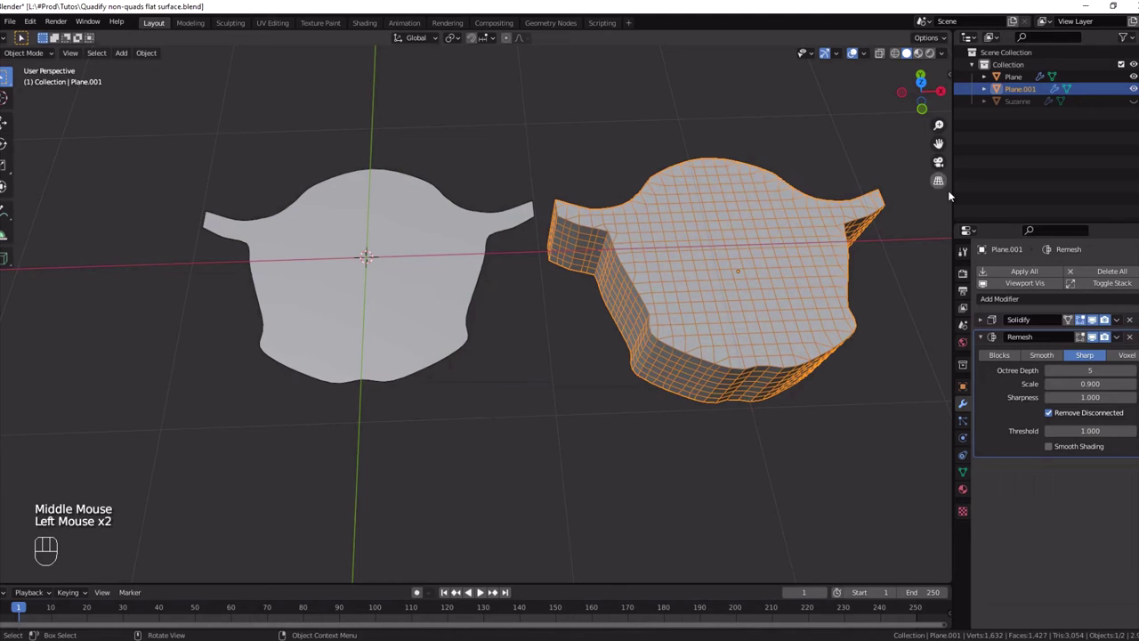
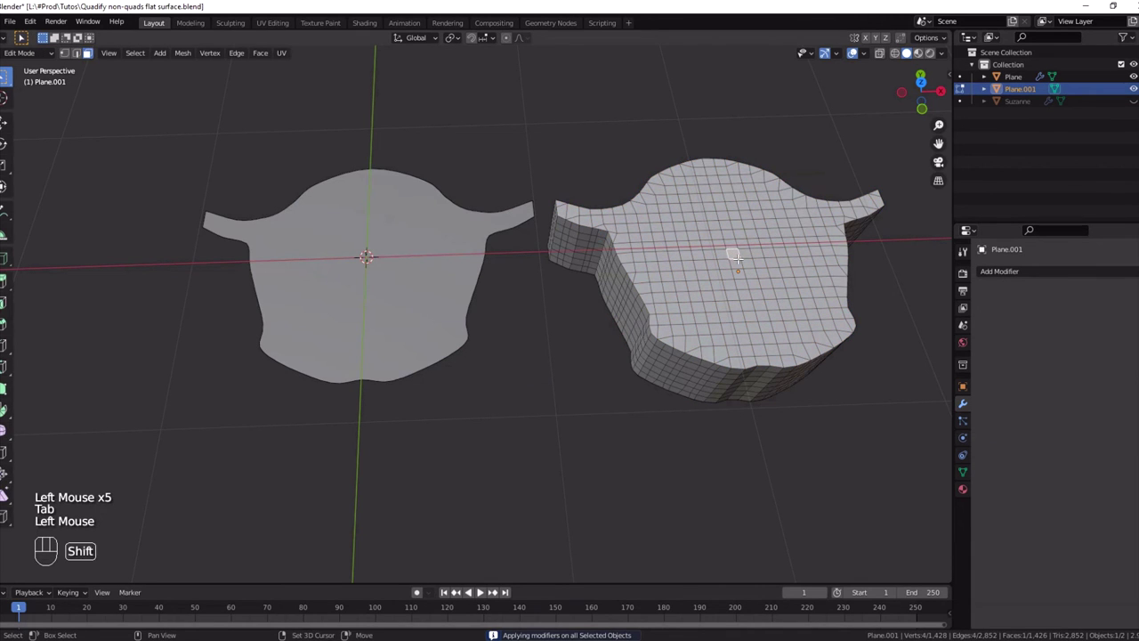
Bring up Select Similar to pick the coplanar top faces of the grid
key("shift+g")
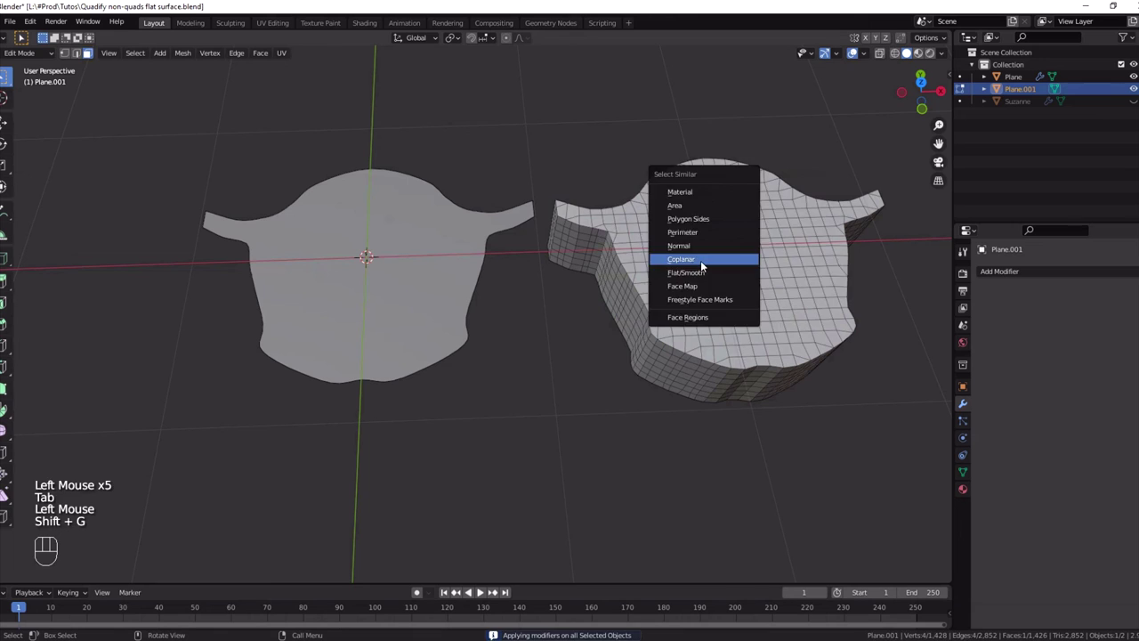